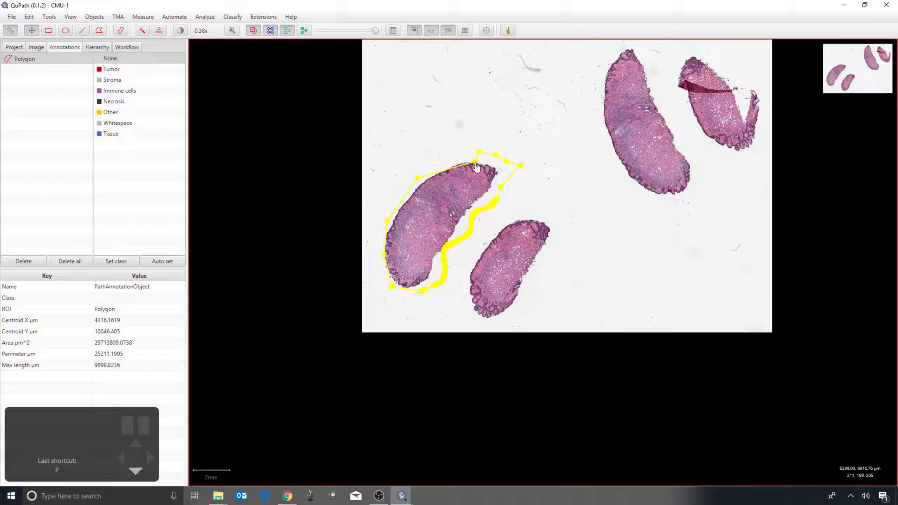
# Step: Reshape the lower-left outline into a smooth area of about 31.2 million µm²
pyautogui.moveTo(478, 165); pyautogui.dragTo(458, 159)
pyautogui.scroll(-3)
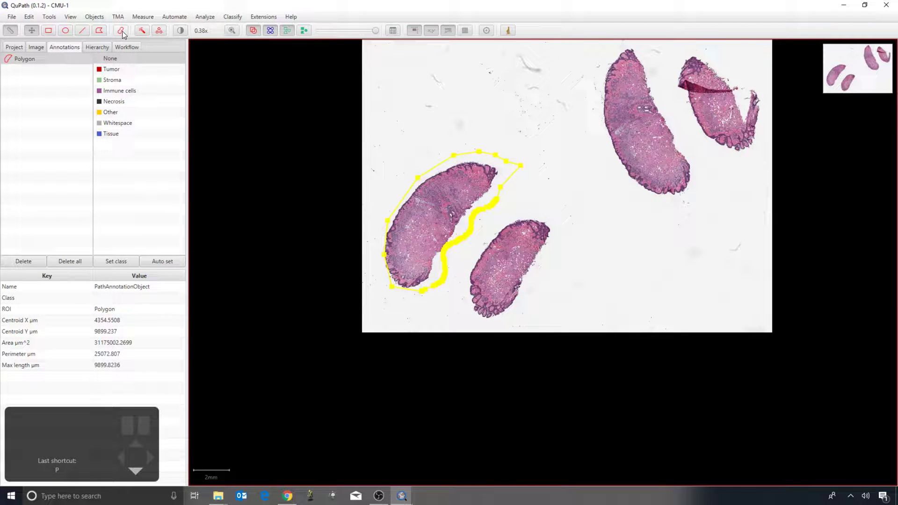
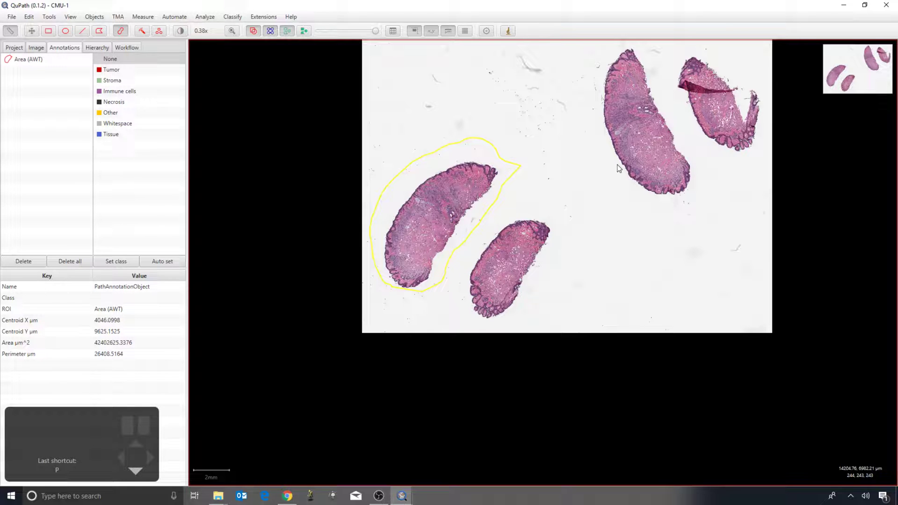
# Step: Brush a new yellow area annotation around the upper middle tissue section
pyautogui.scroll(-3)
pyautogui.moveTo(636, 181); pyautogui.dragTo(620, 105)
pyautogui.scroll(-3)
pyautogui.scroll(-3)
pyautogui.scroll(-3)
pyautogui.scroll(-3)
pyautogui.scroll(-3)
pyautogui.scroll(-3)
pyautogui.moveTo(666, 229); pyautogui.dragTo(578, 143)
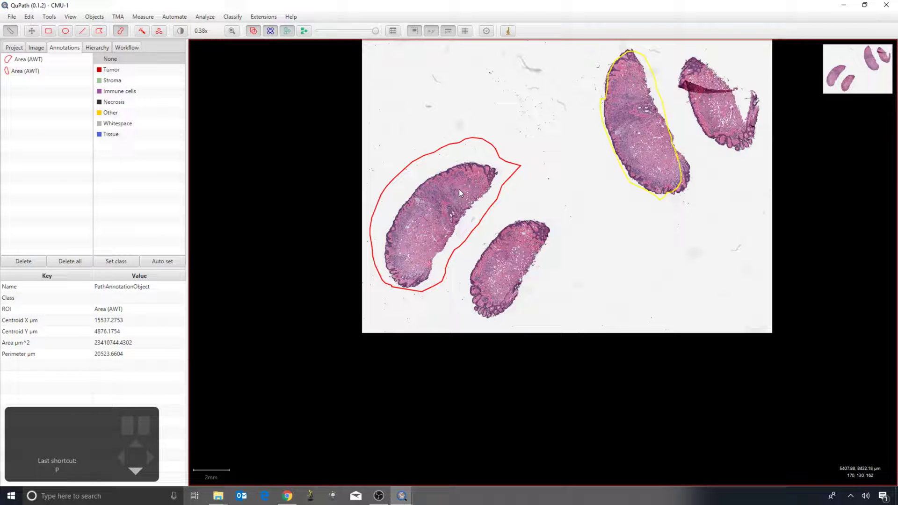
# Step: Touch up the upper middle outline's edges so it hugs the tissue at about 23.0 million µm²
pyautogui.moveTo(600, 181); pyautogui.dragTo(595, 160)
pyautogui.moveTo(608, 163); pyautogui.dragTo(657, 210)
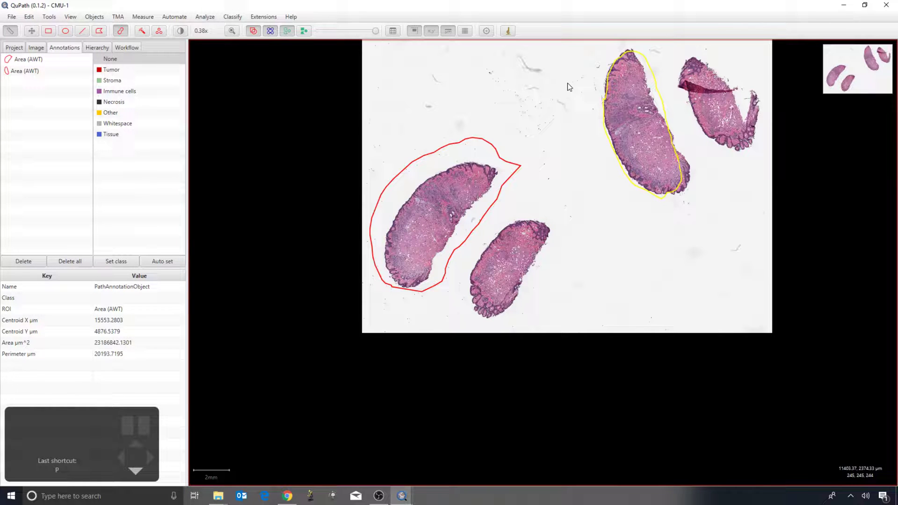
pyautogui.moveTo(689, 113); pyautogui.dragTo(648, 51)
pyautogui.moveTo(624, 80); pyautogui.dragTo(670, 163)
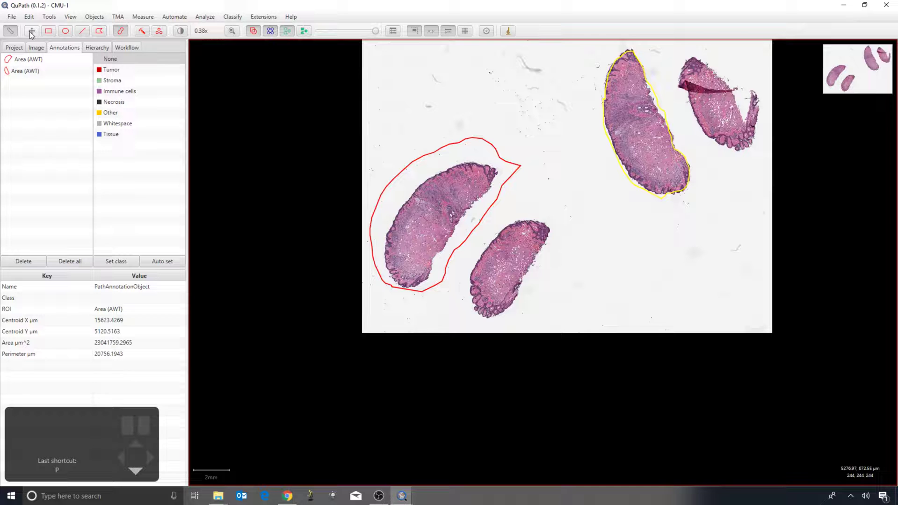
# Step: Select the yellow upper-middle annotation with the Move tool and delete it, keeping the red lower-left one
pyautogui.press('m')
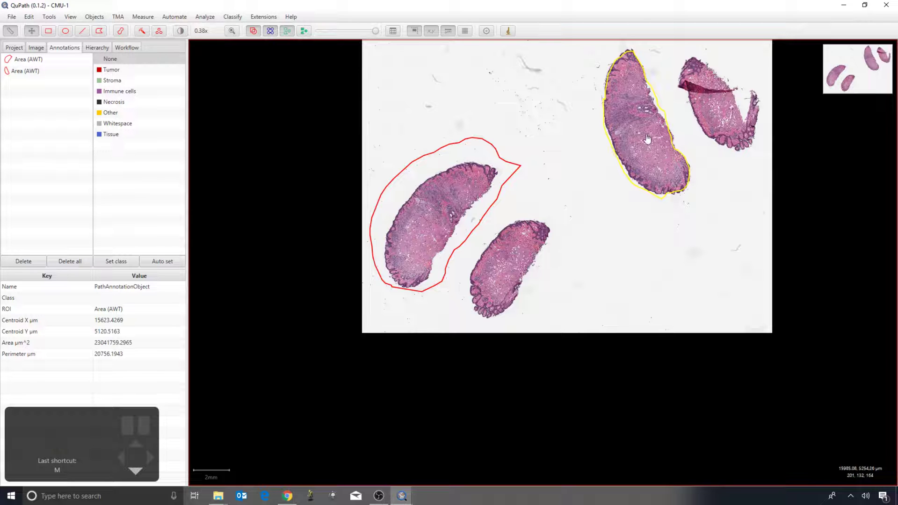
pyautogui.moveTo(644, 141); pyautogui.dragTo(642, 137)
pyautogui.moveTo(597, 163); pyautogui.dragTo(600, 214)
pyautogui.scroll(-3)
pyautogui.moveTo(631, 172); pyautogui.dragTo(636, 175)
pyautogui.scroll(-3)
pyautogui.scroll(-3)
pyautogui.scroll(-3)
pyautogui.scroll(-3)
pyautogui.press('BackSpace')
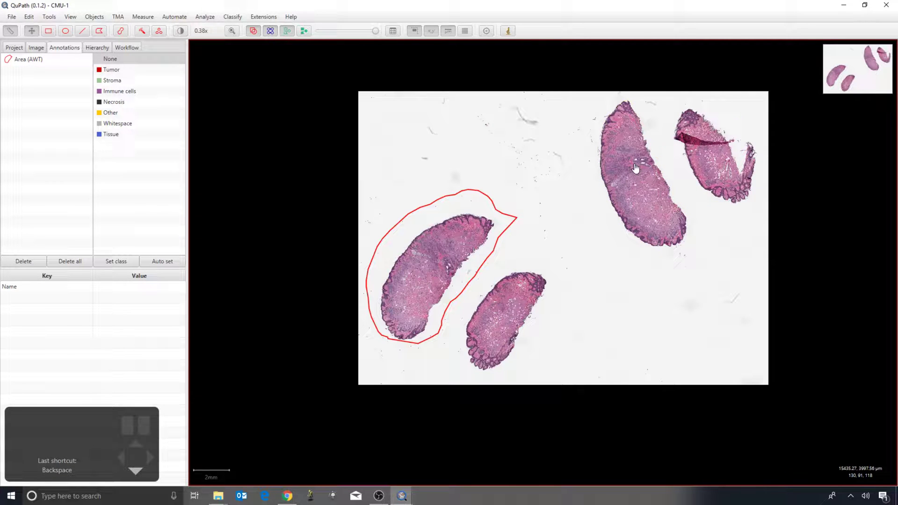
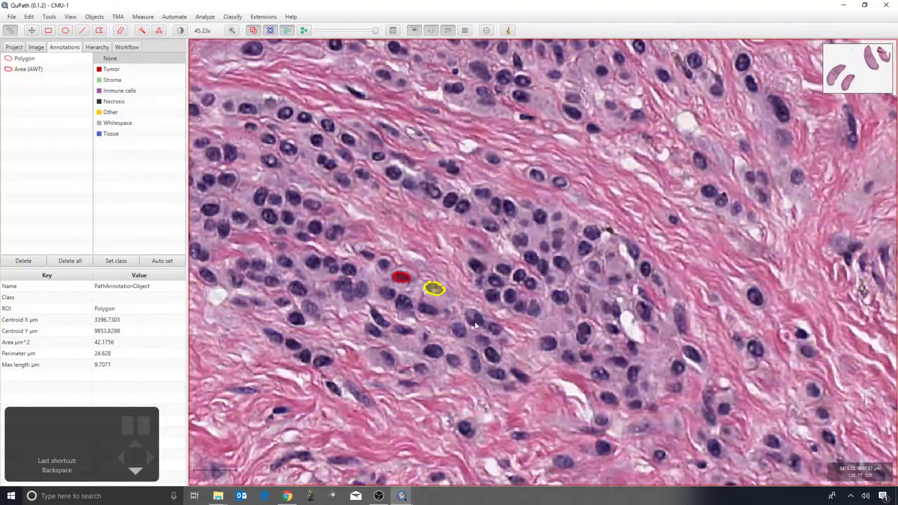
# Step: Paint small red annotations over two individual nuclei
pyautogui.moveTo(476, 321); pyautogui.dragTo(476, 318)
pyautogui.scroll(-3)
pyautogui.scroll(-3)
pyautogui.scroll(3)
pyautogui.moveTo(471, 321); pyautogui.dragTo(504, 331)
pyautogui.scroll(3)
pyautogui.scroll(-3)
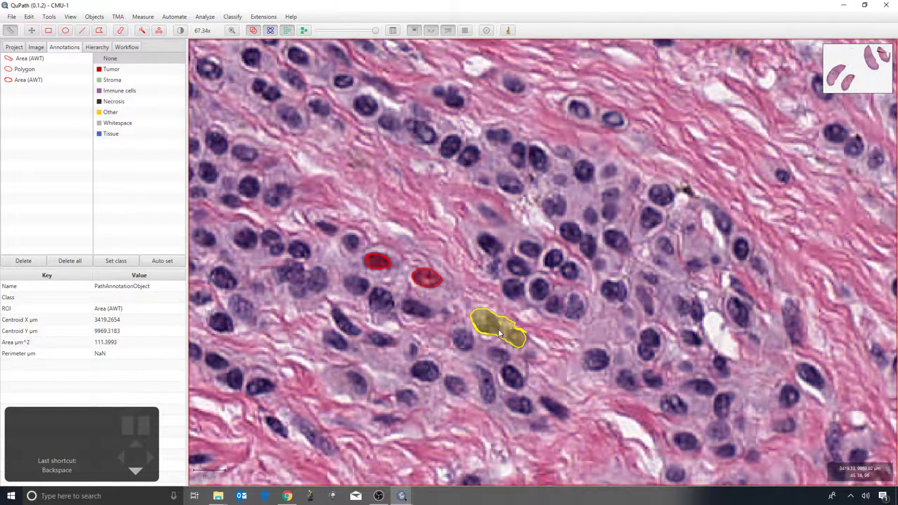
# Step: Brush a yellow annotation of about 57 µm² around a third nucleus
pyautogui.press('b')
pyautogui.scroll(-3)
pyautogui.moveTo(516, 300); pyautogui.dragTo(521, 319)
pyautogui.scroll(-3)
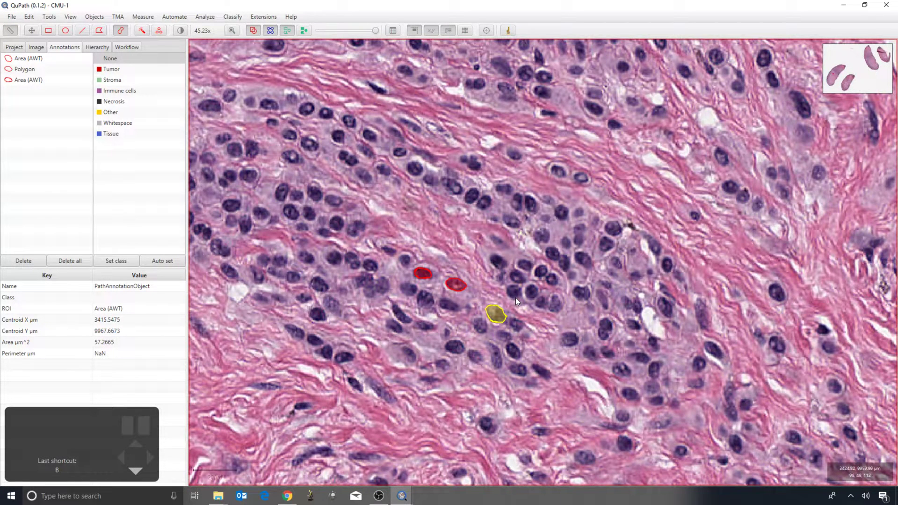
pyautogui.scroll(-3)
pyautogui.scroll(-3)
pyautogui.scroll(3)
pyautogui.scroll(-3)
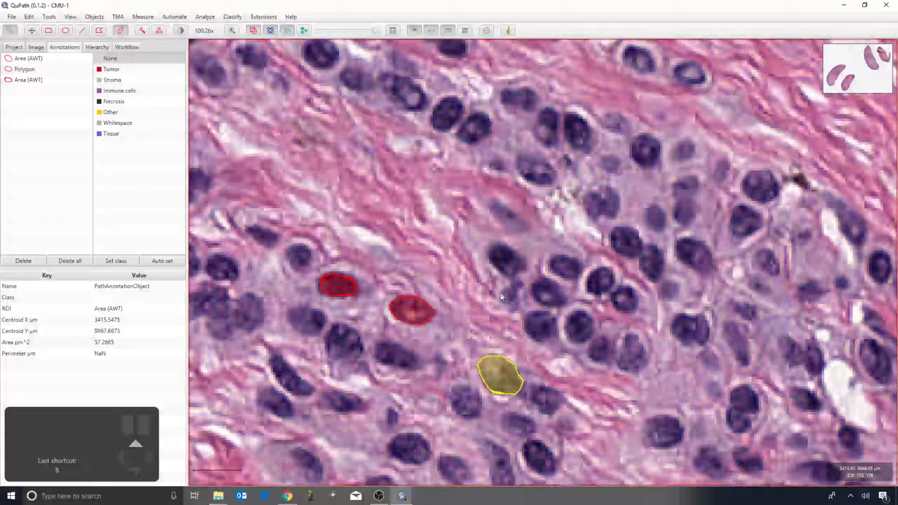